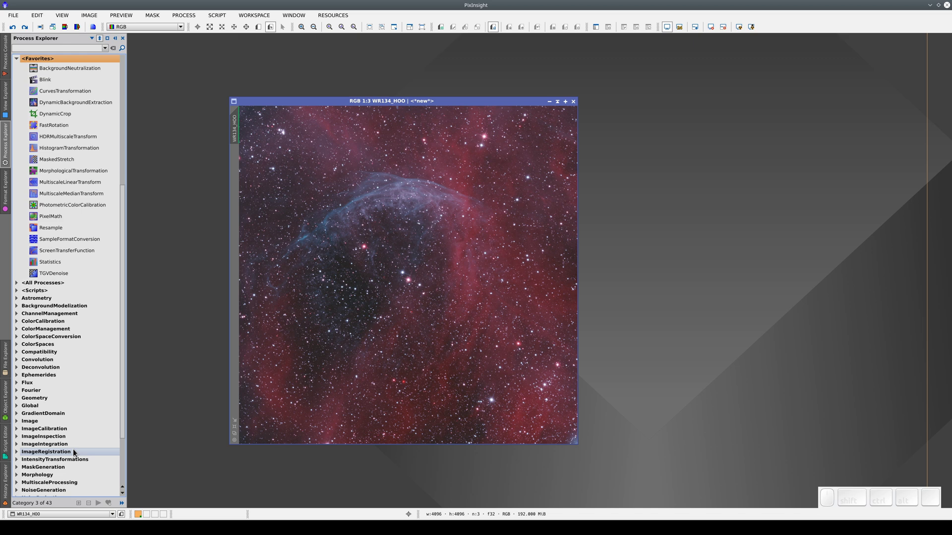
- Launch MaskedStretch from IntensityTransformations and park its window to the right of the image
left_click(82, 465)
scroll("down", 3)
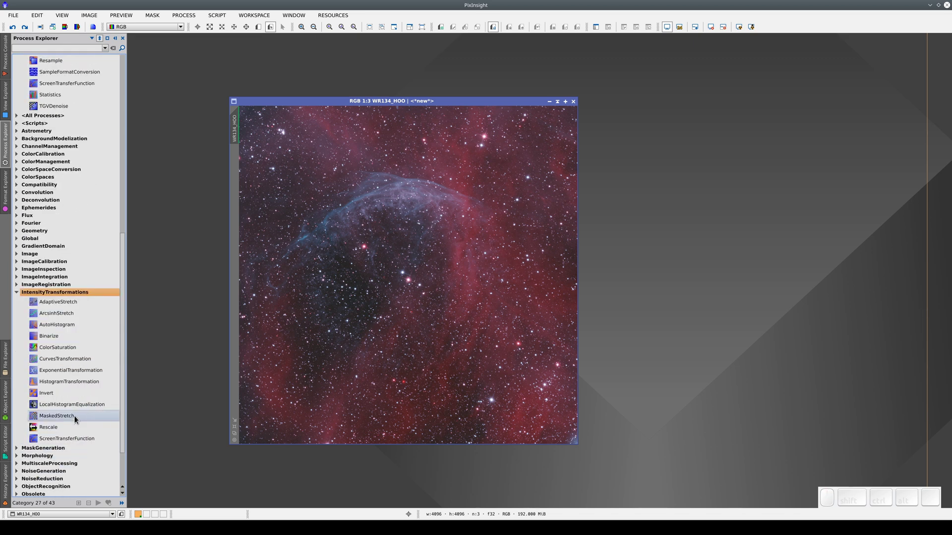
left_click(78, 422)
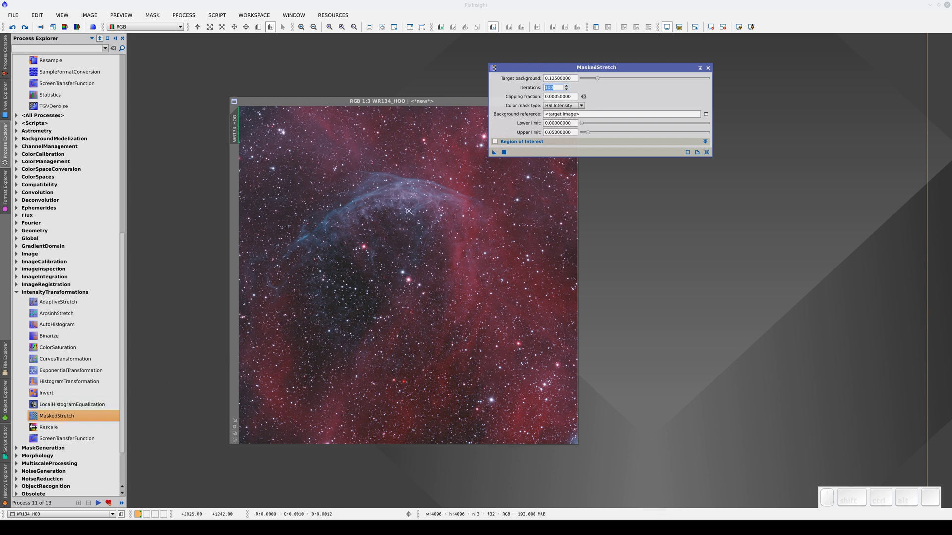
left_click_drag(552, 70, 654, 80)
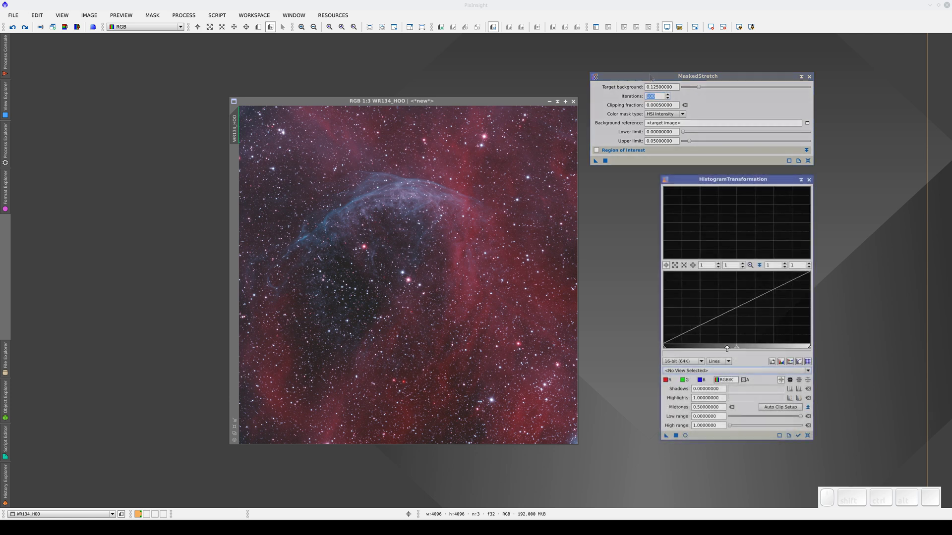
- Lower the HistogramTransformation midtones to about 0.1535 to brighten the stretch curve
left_click_drag(738, 345, 686, 345)
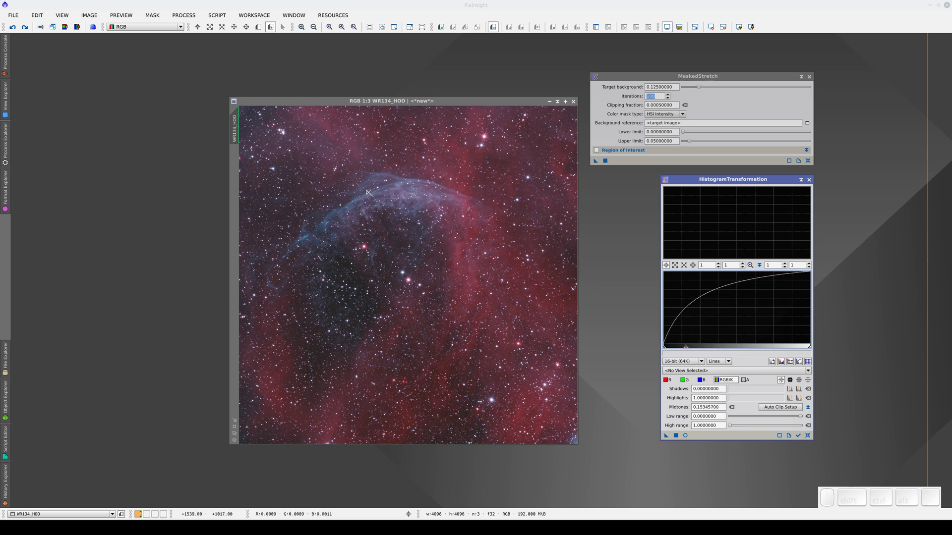
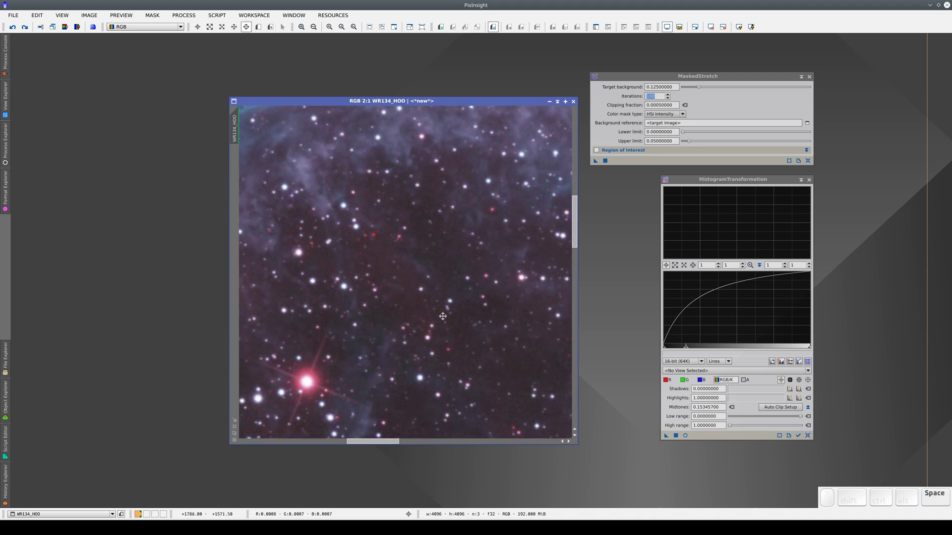
scroll("down", 3)
scroll("down", 3)
scroll("up", 3)
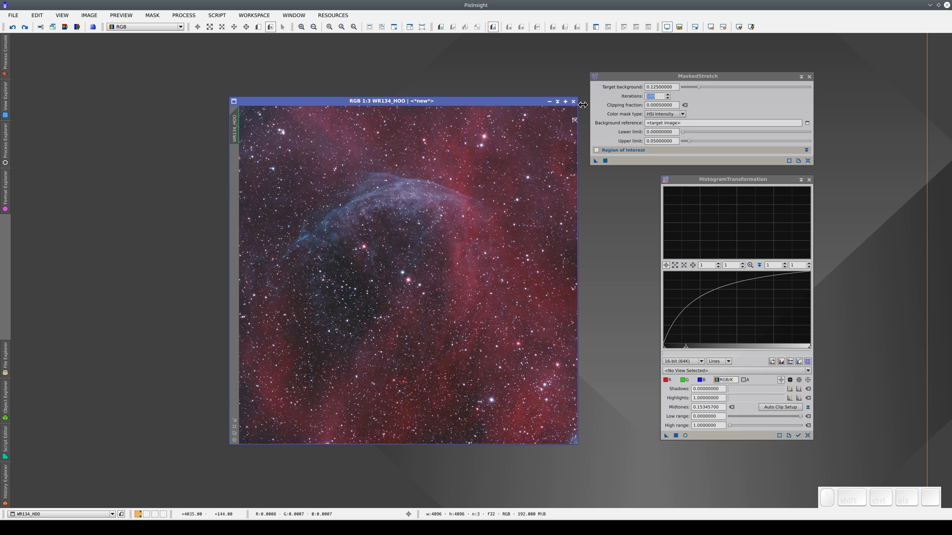
left_click(628, 82)
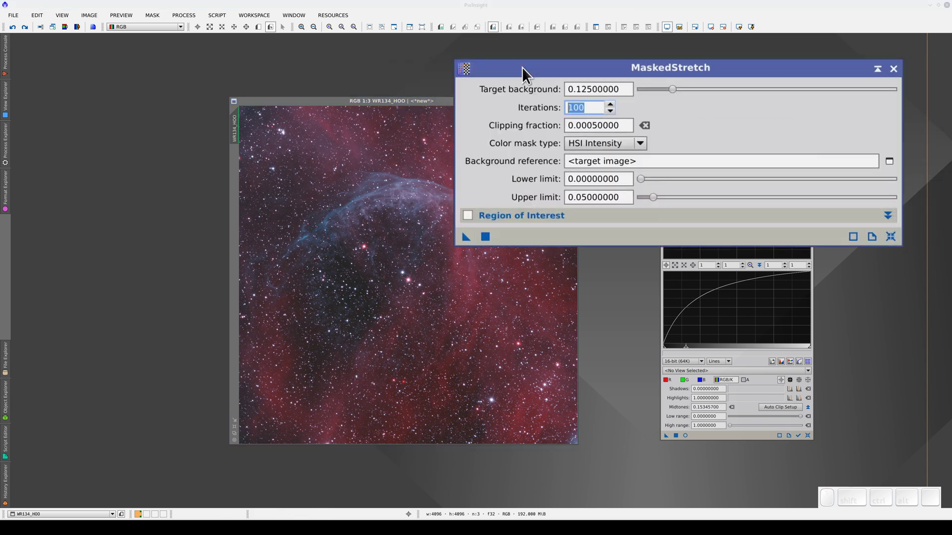
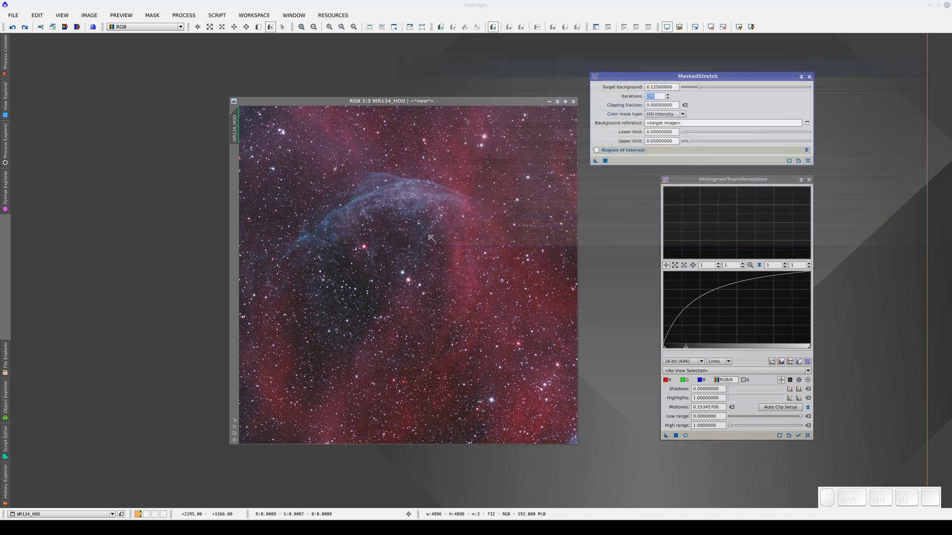
- Zoom into the WR134_HOO star field for a close look, then back out
left_click(202, 30)
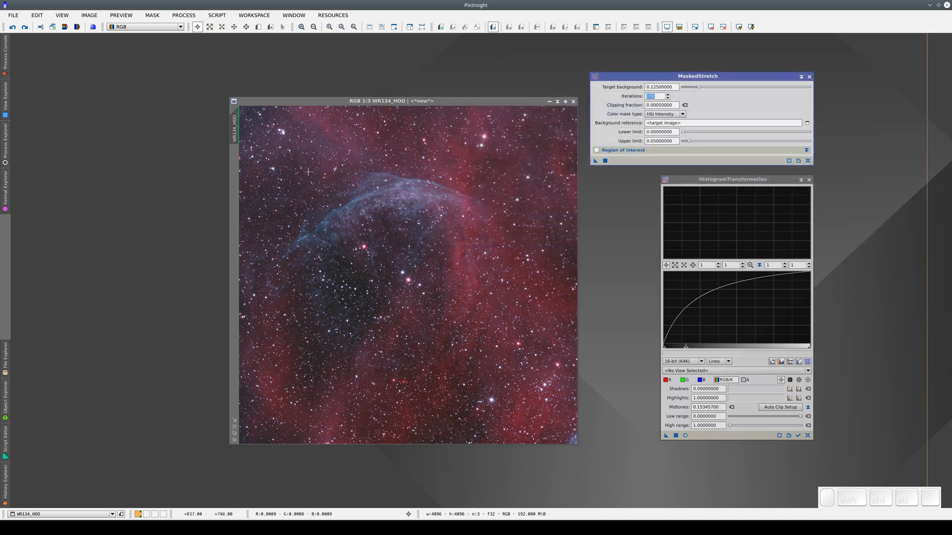
scroll("down", 3)
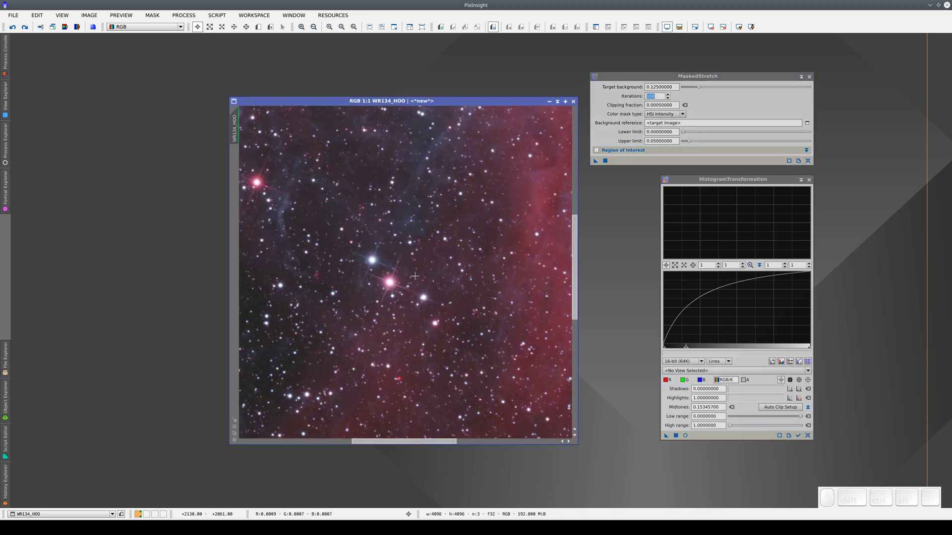
scroll("down", 3)
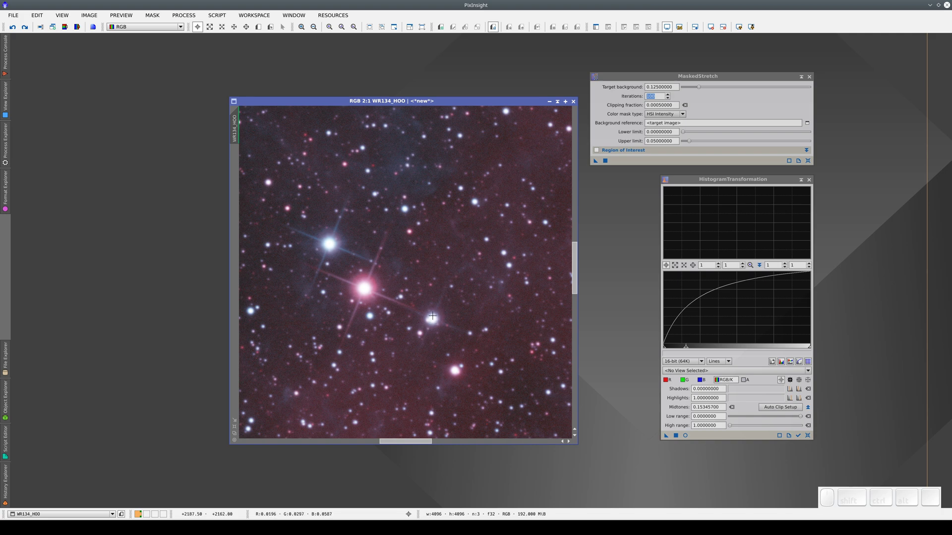
scroll("up", 3)
scroll("up", 3)
scroll("up", 3)
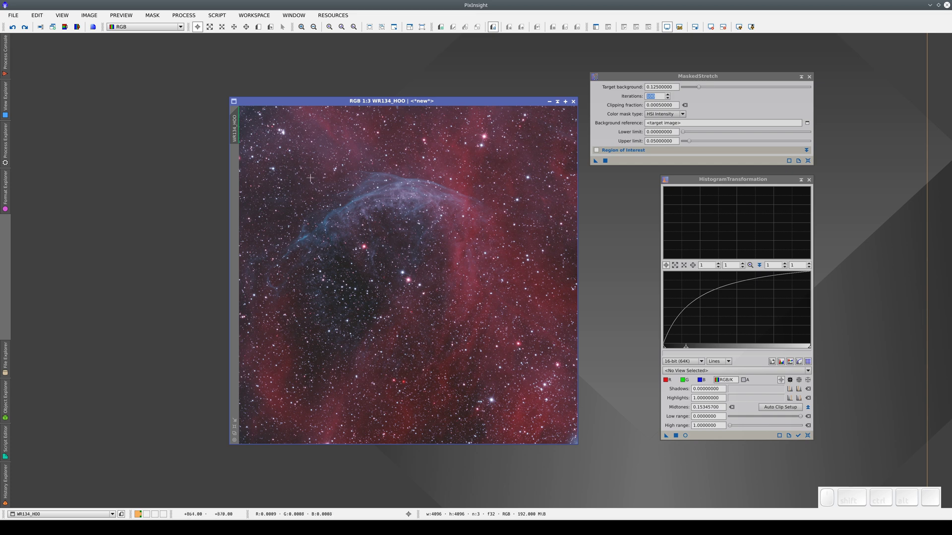
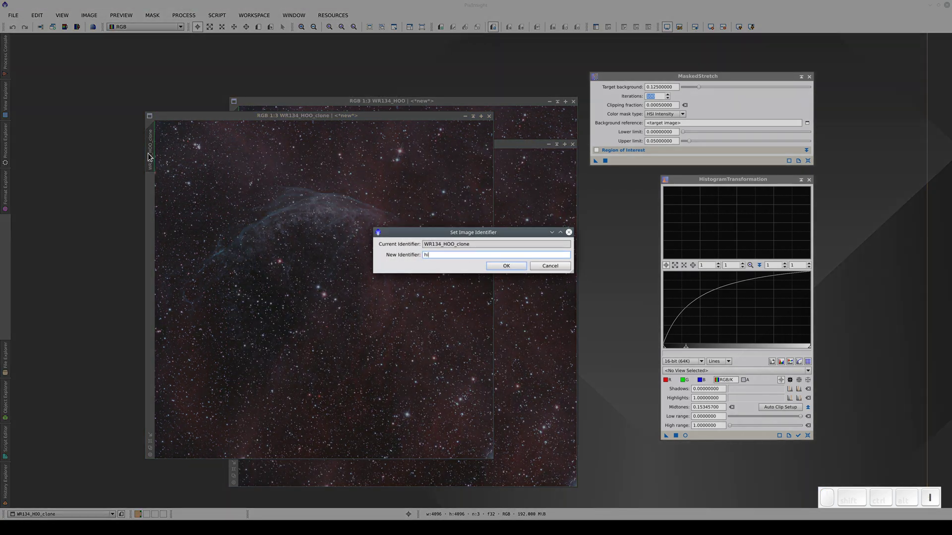
- Confirm the clone names histograms and masked_stretch for the two duplicated images
key("Return")
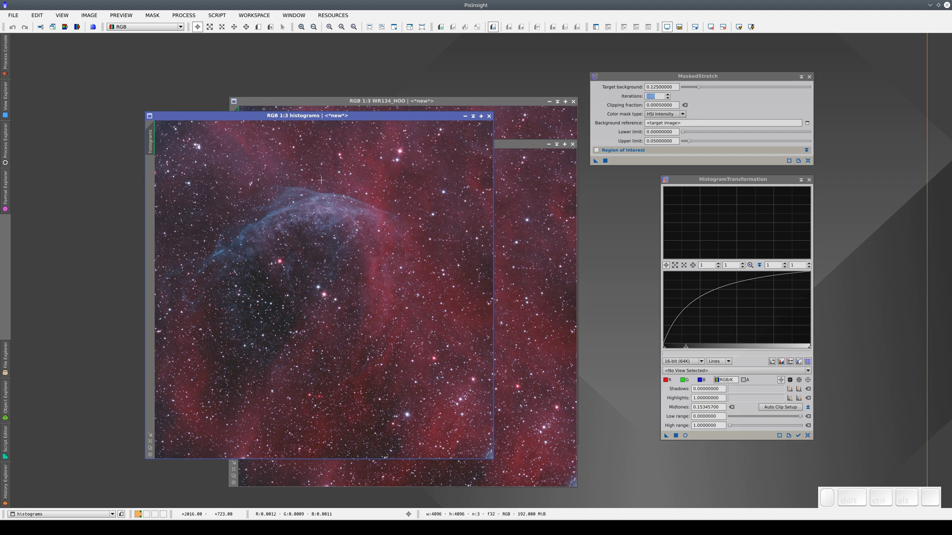
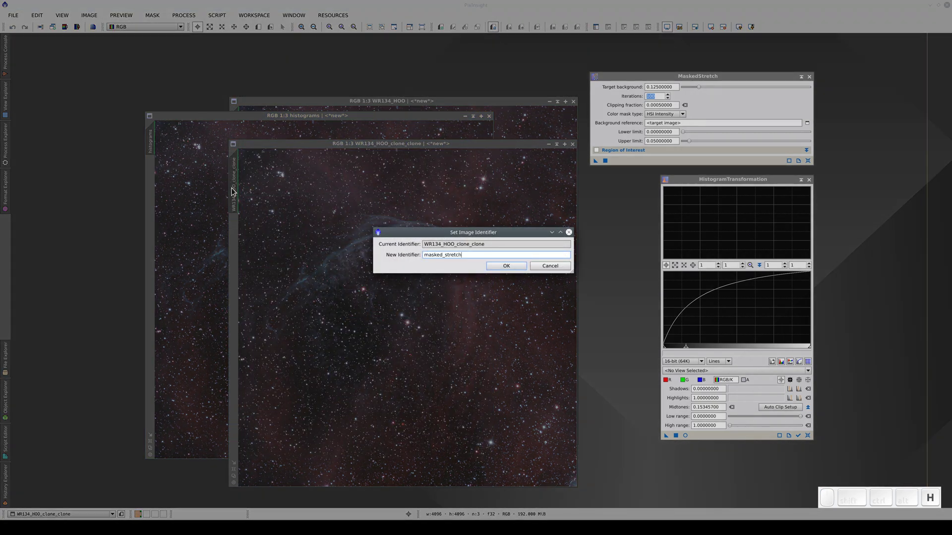
key("Return")
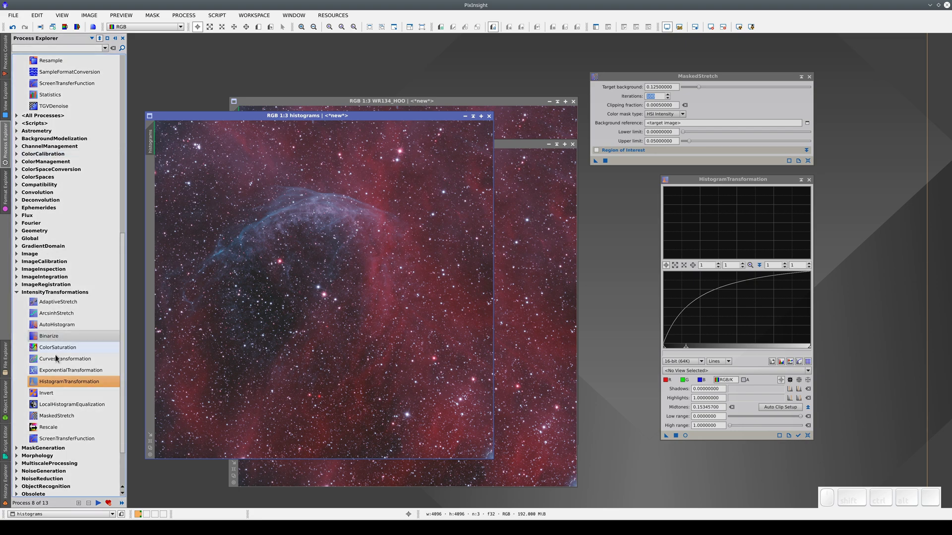
- Launch ScreenTransferFunction and display the histograms image's colour histogram in HistogramTransformation
left_click(64, 444)
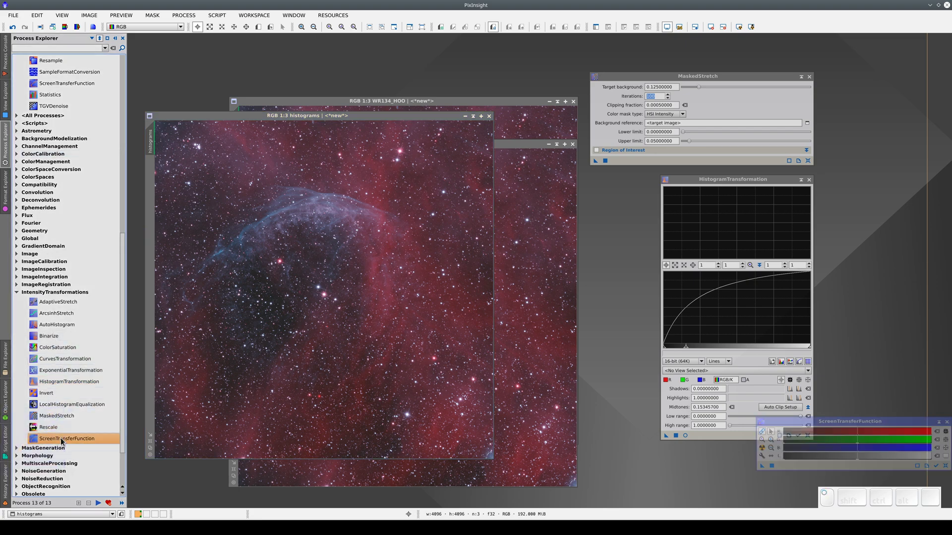
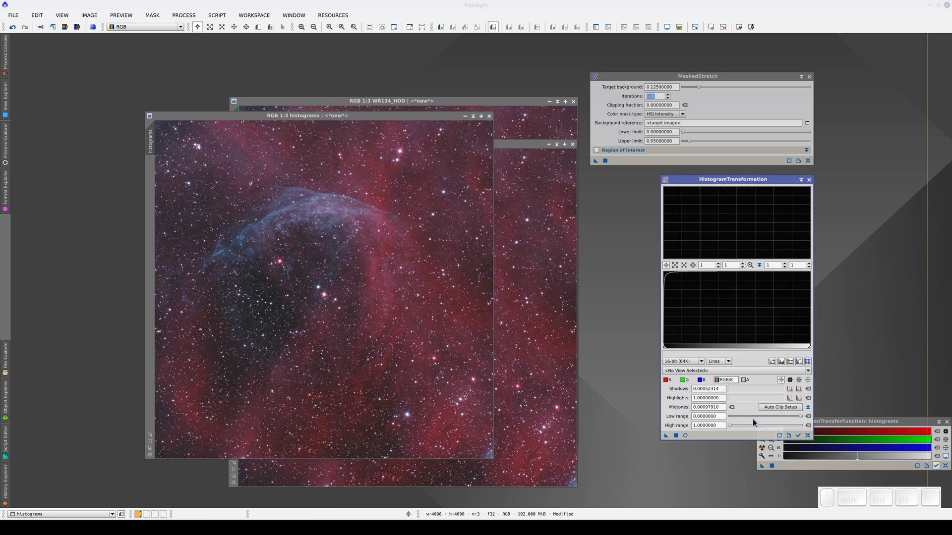
left_click(801, 441)
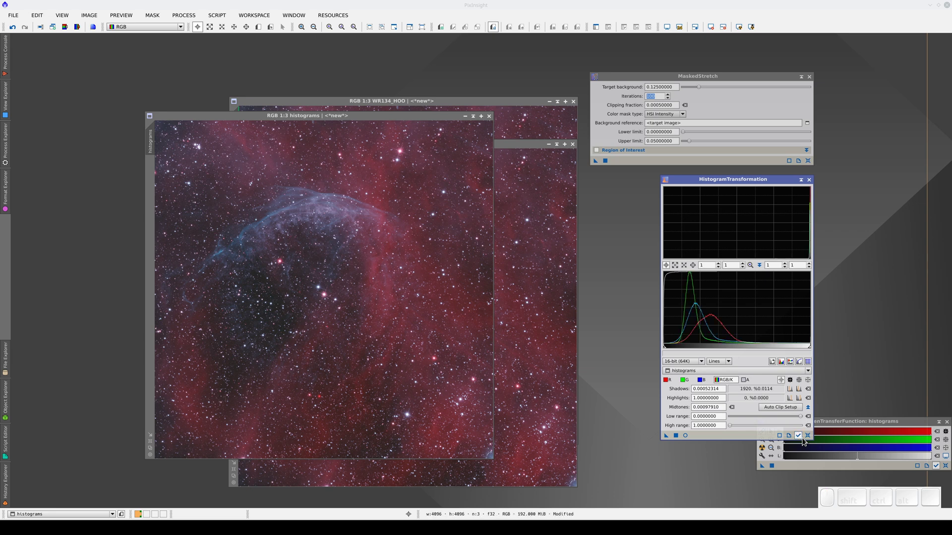
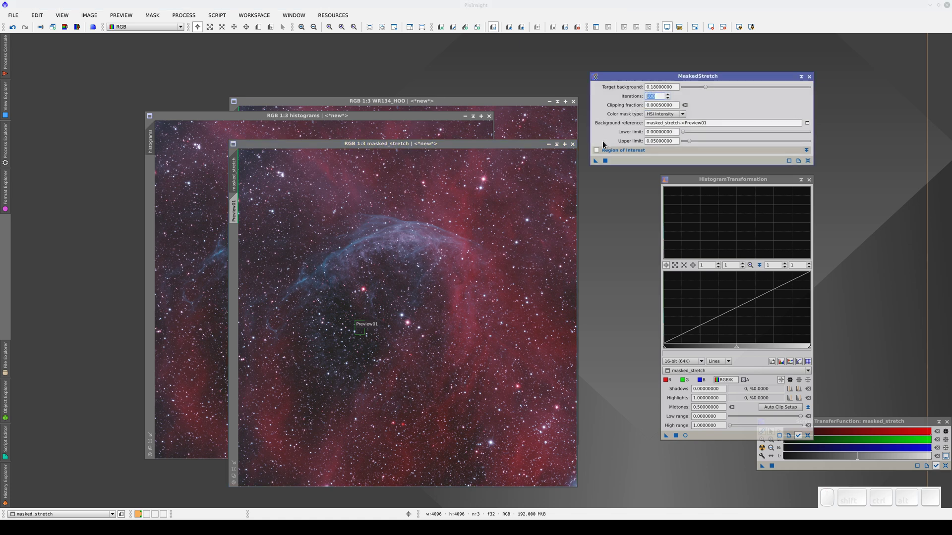
- Run the 100-iteration MaskedStretch with Preview01 as background reference on the masked_stretch image
left_click(610, 166)
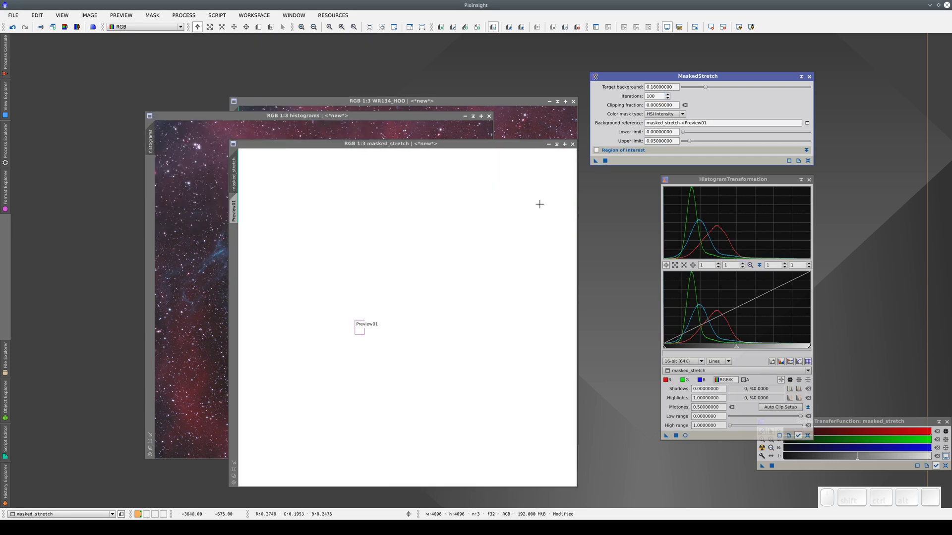
key("F12")
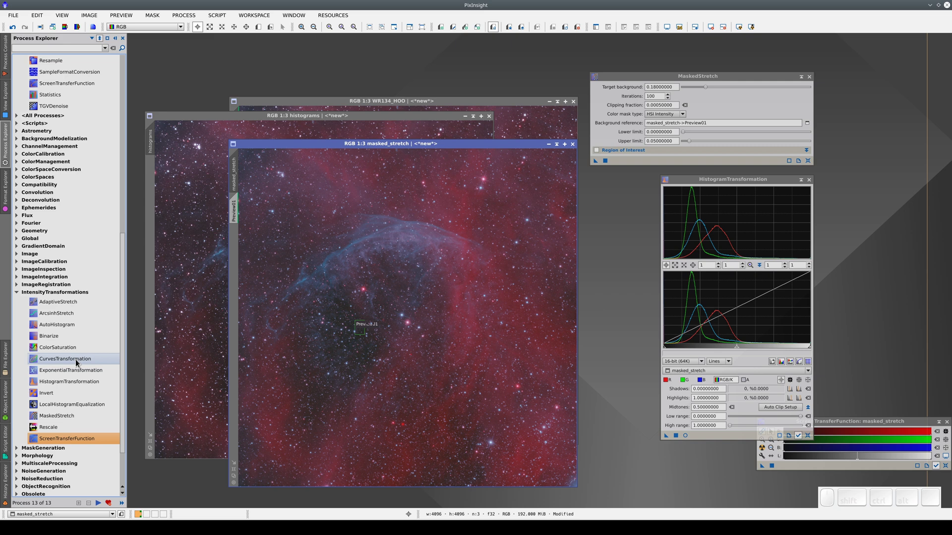
- Apply a contrast-boosting CurvesTransformation to masked_stretch, checked with histograms and Real-Time Preview
left_click(80, 365)
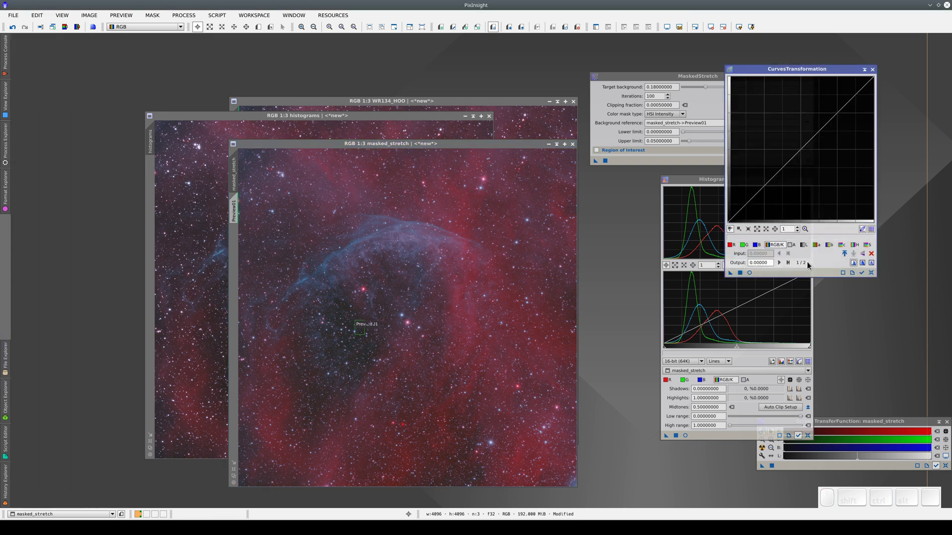
left_click(866, 279)
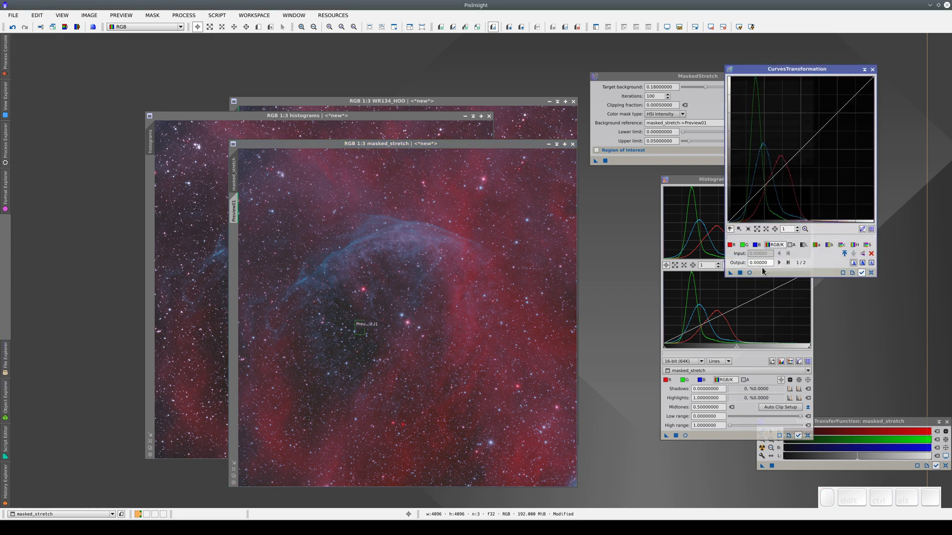
left_click(752, 276)
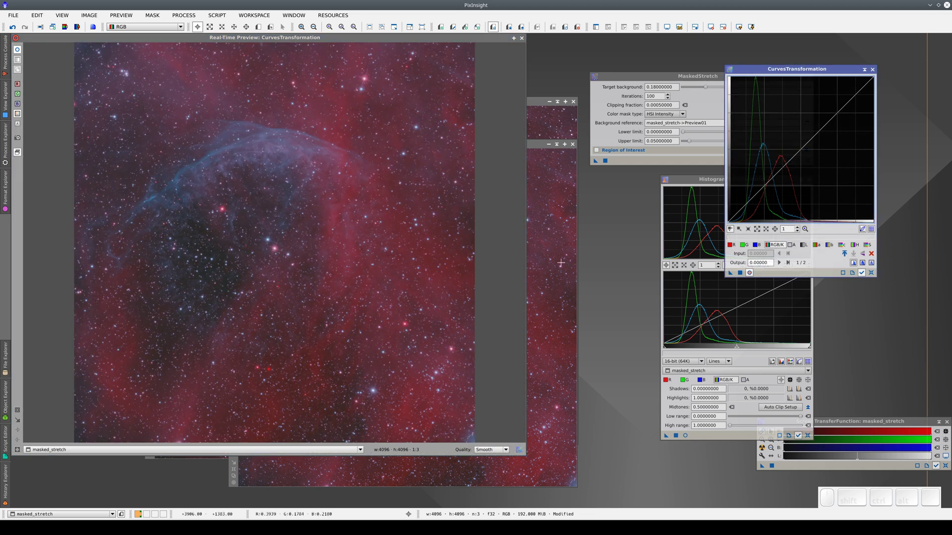
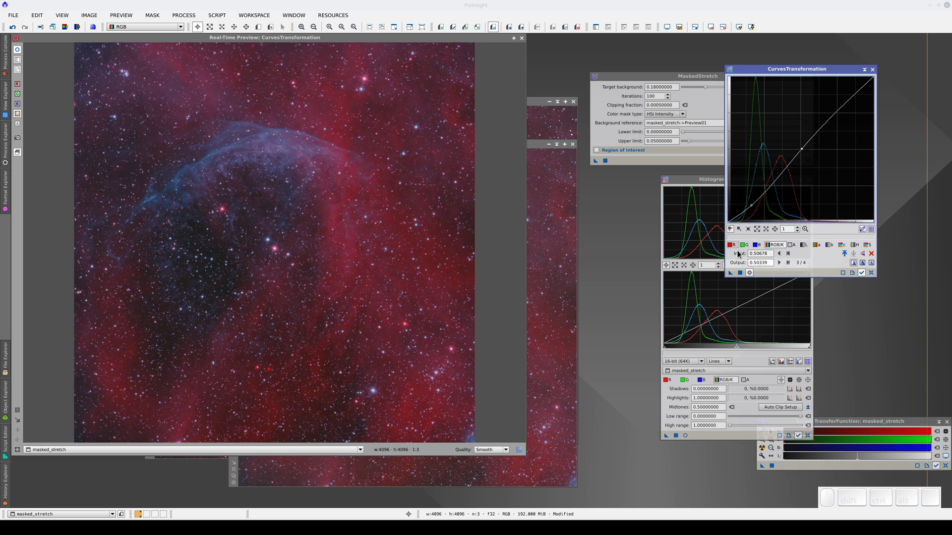
left_click(741, 276)
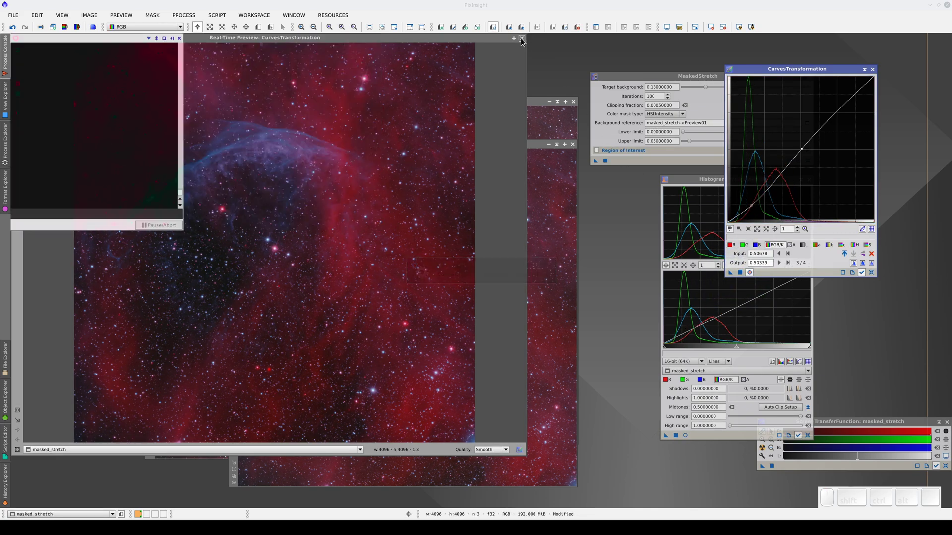
left_click(526, 39)
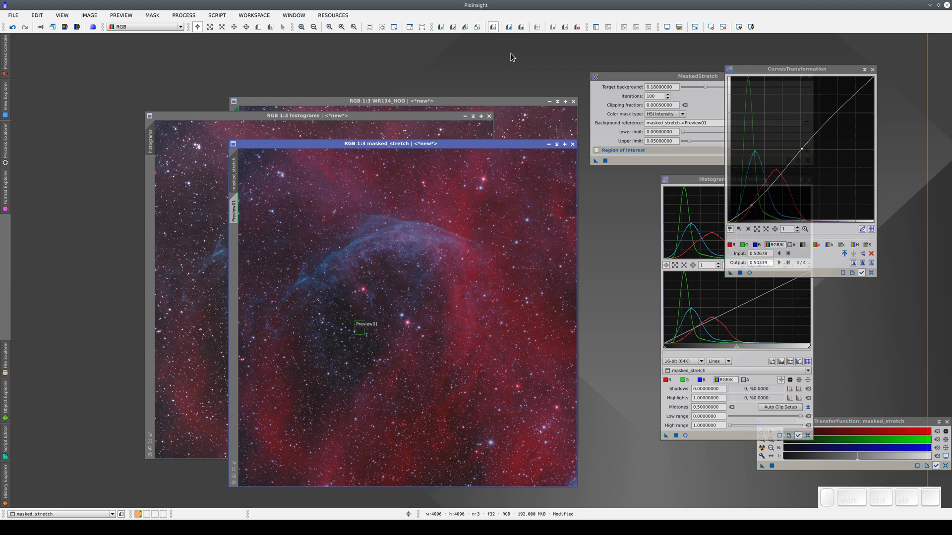
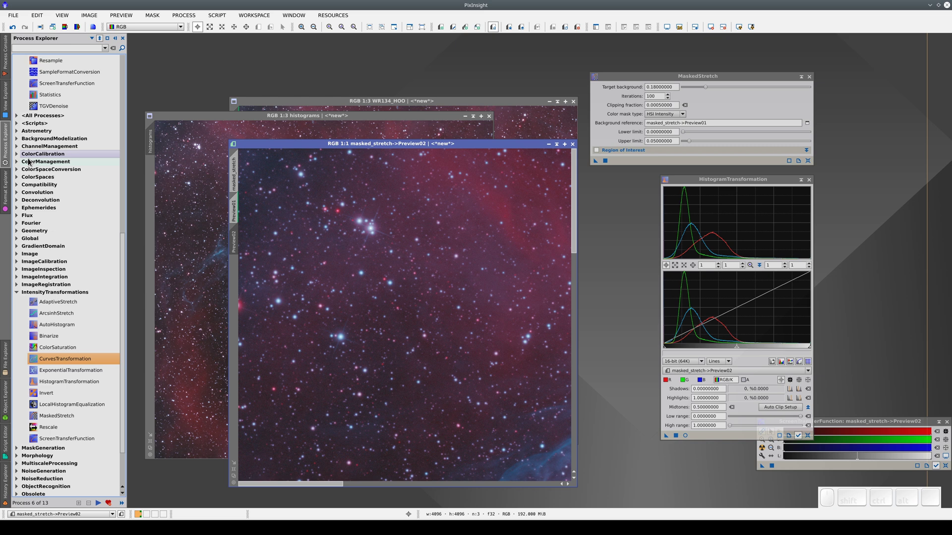
- Overlay the histograms image on Preview02 via PixelMath and toggle undo/redo to compare results
scroll("up", 3)
scroll("up", 3)
left_click(62, 191)
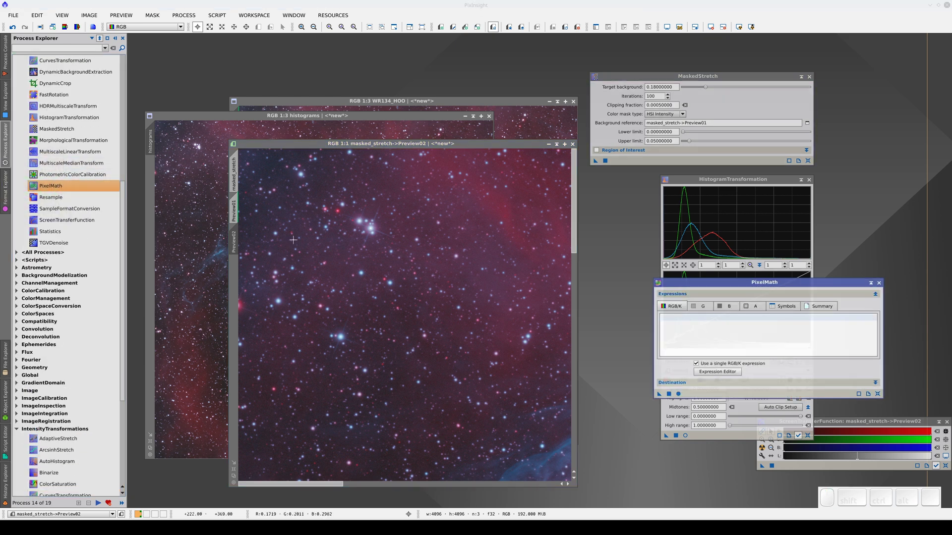
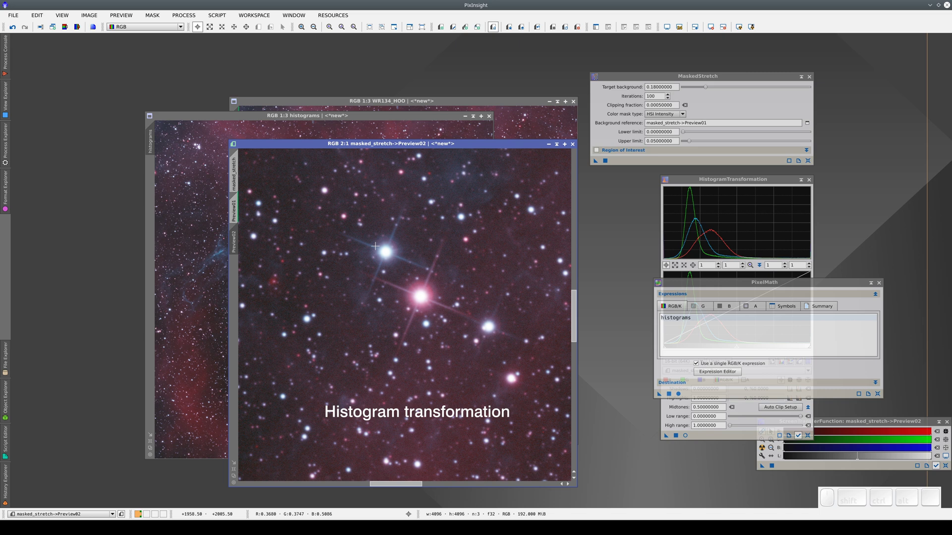
key("ctrl+shift+z")
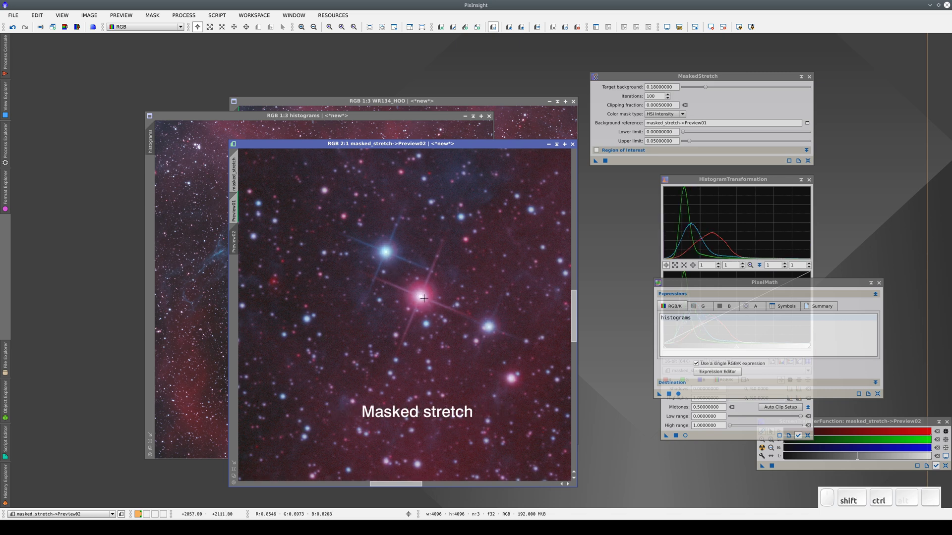
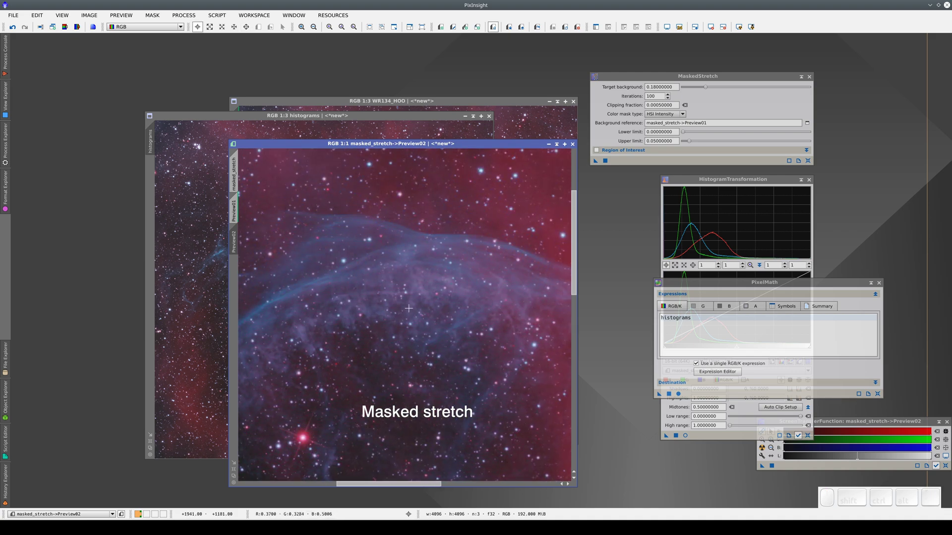
key("ctrl+shift+z")
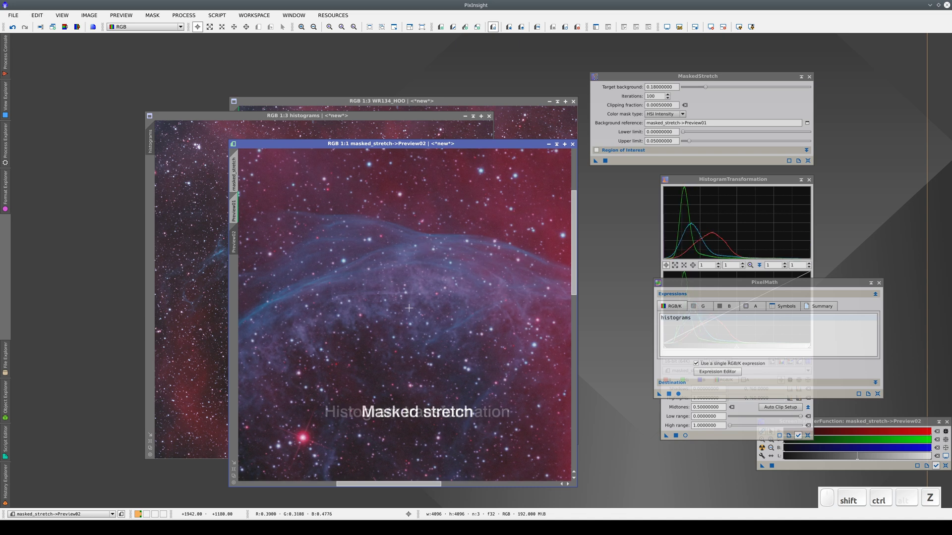
key("ctrl+shift+z")
- Keep flipping between masked-stretch and histogram-stretch star profiles while zooming in and out
scroll("down", 3)
key("ctrl+shift+z")
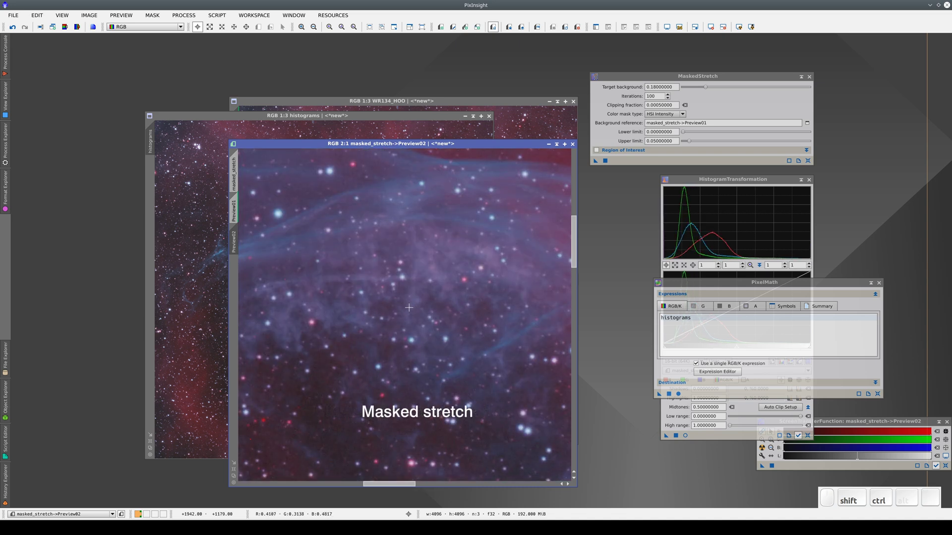
key("ctrl+shift+z")
key("ctrl+shift+z")
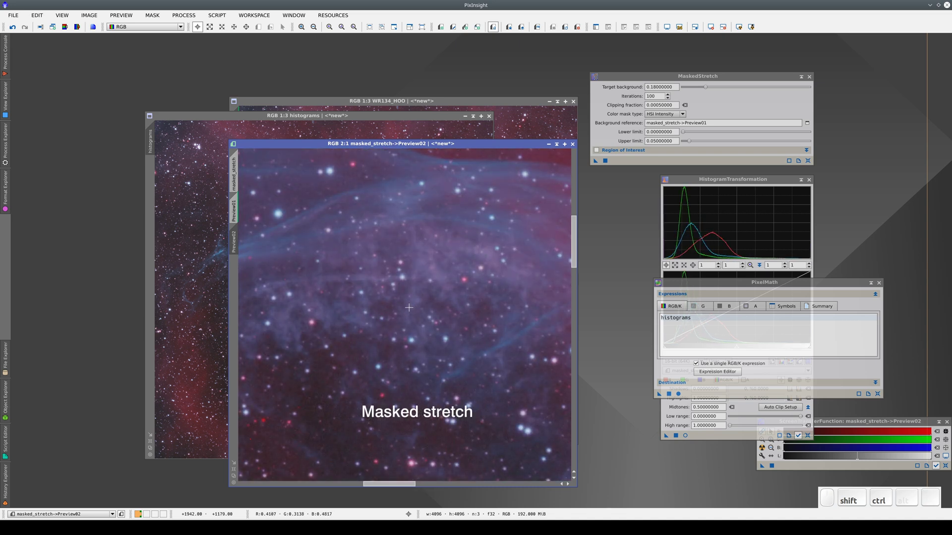
key("ctrl+shift+z")
scroll("up", 3)
scroll("up", 3)
key("ctrl+shift+z")
key("ctrl+shift+z")
key("ctrl+shift+z")
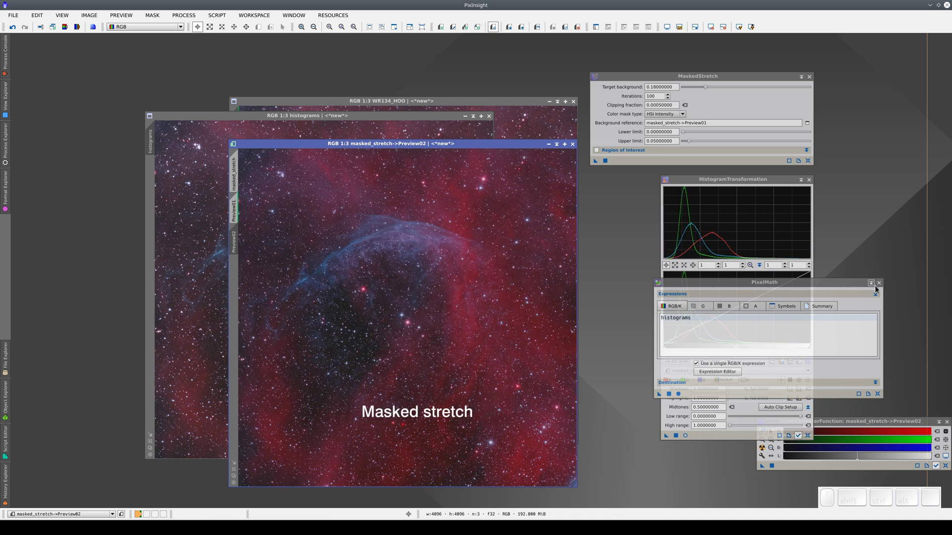
- Close PixelMath and move the MaskedStretch window higher on the workspace
left_click(886, 291)
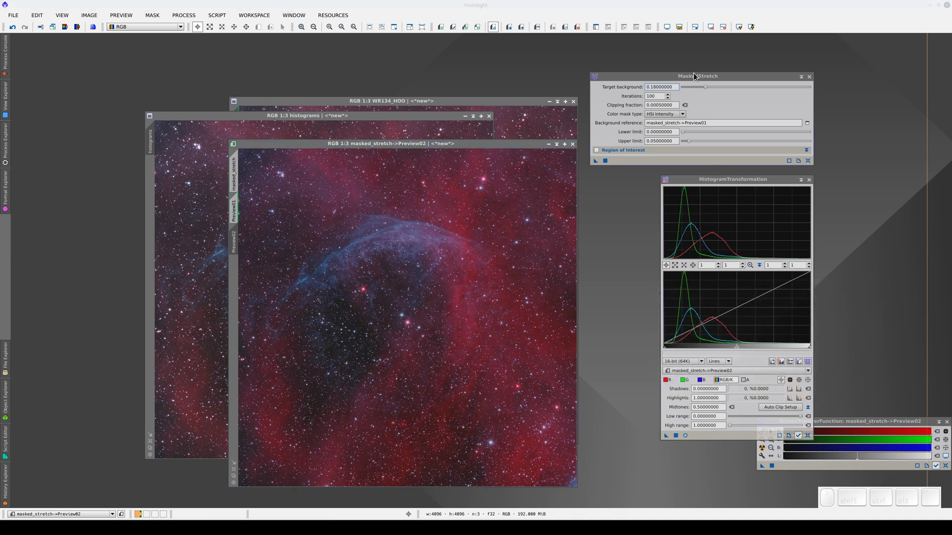
left_click_drag(702, 81, 709, 57)
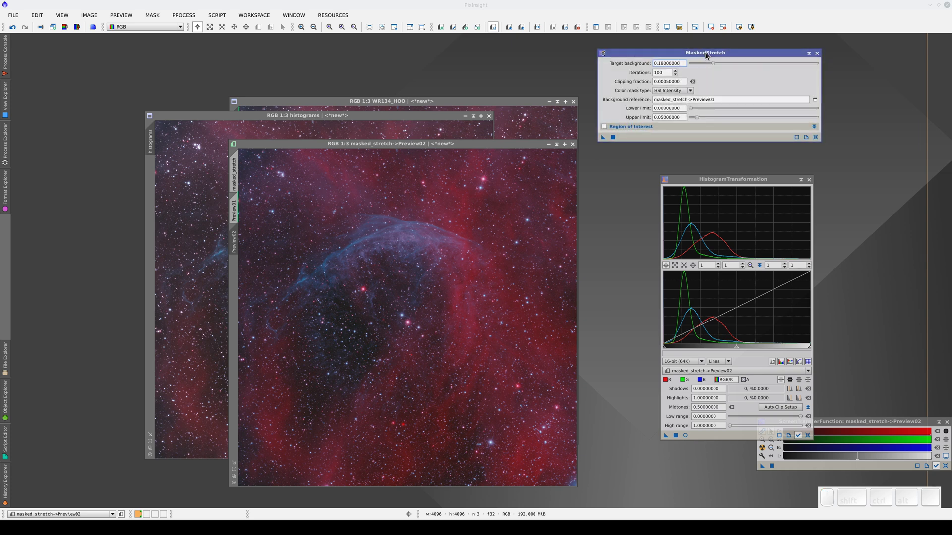